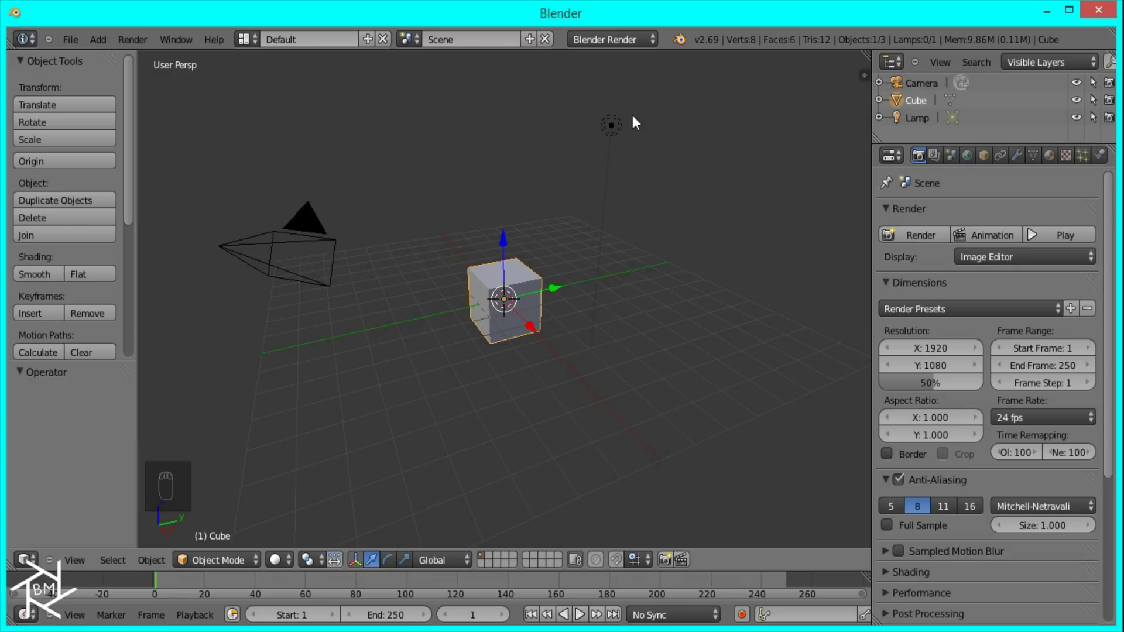
Switch the render engine to Cycles and delete the lamp.
left_click_drag(624, 50, 632, 106)
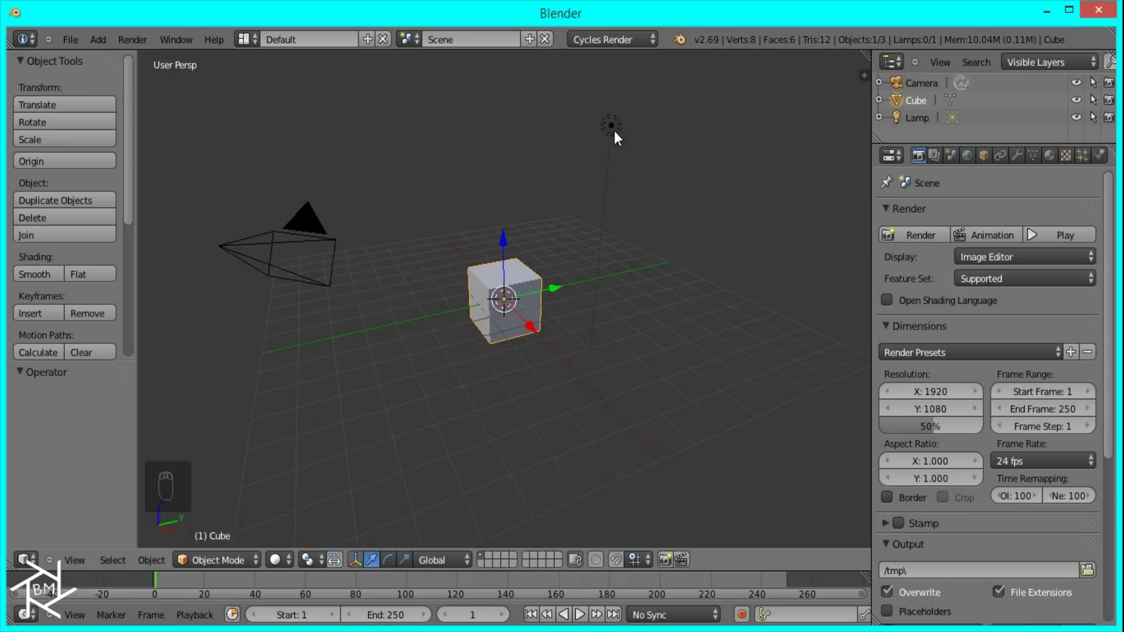
left_click_drag(618, 138, 618, 138)
key("x")
left_click(618, 137)
Orbit the view to inspect the cube and camera.
left_click_drag(517, 283, 554, 253)
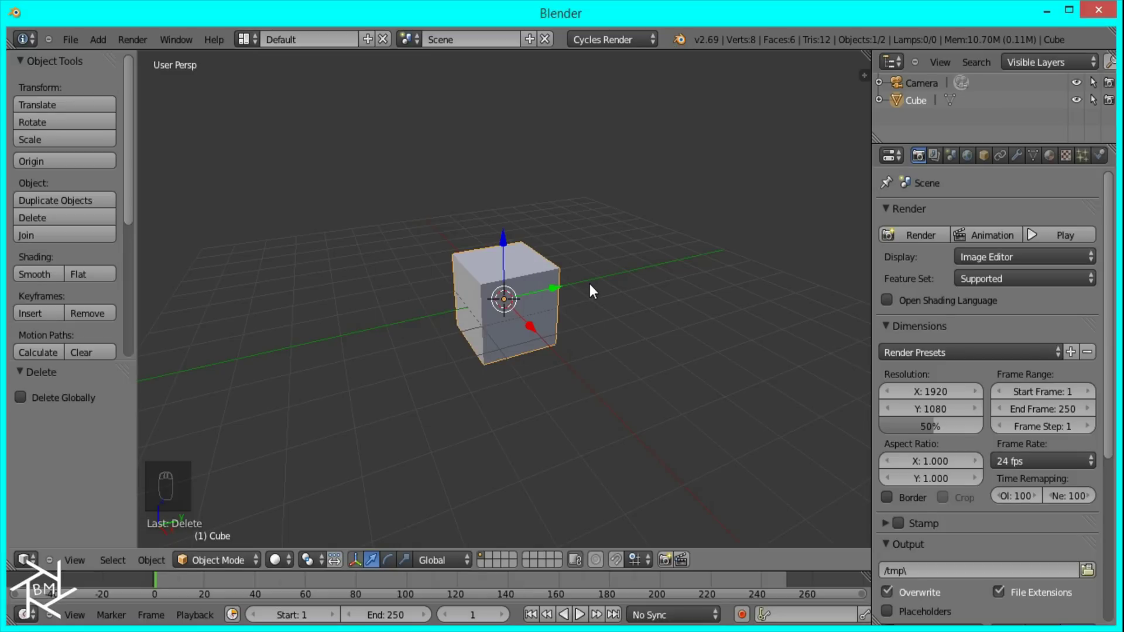
left_click_drag(592, 298, 574, 338)
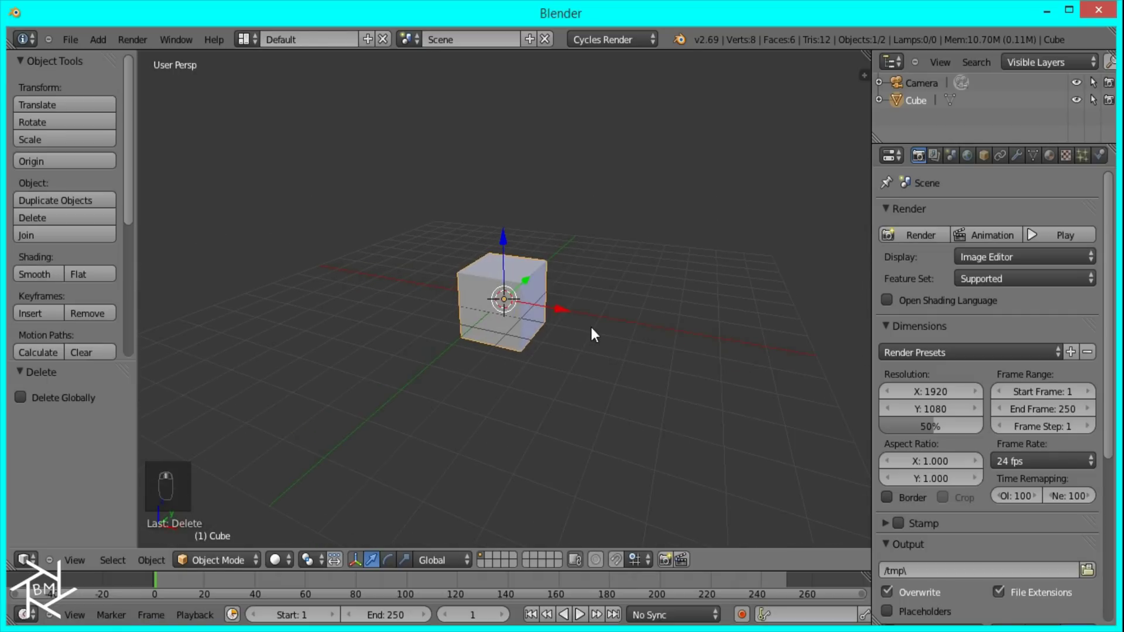
Enlarge the cube and stretch it along Y into a long box.
key("s")
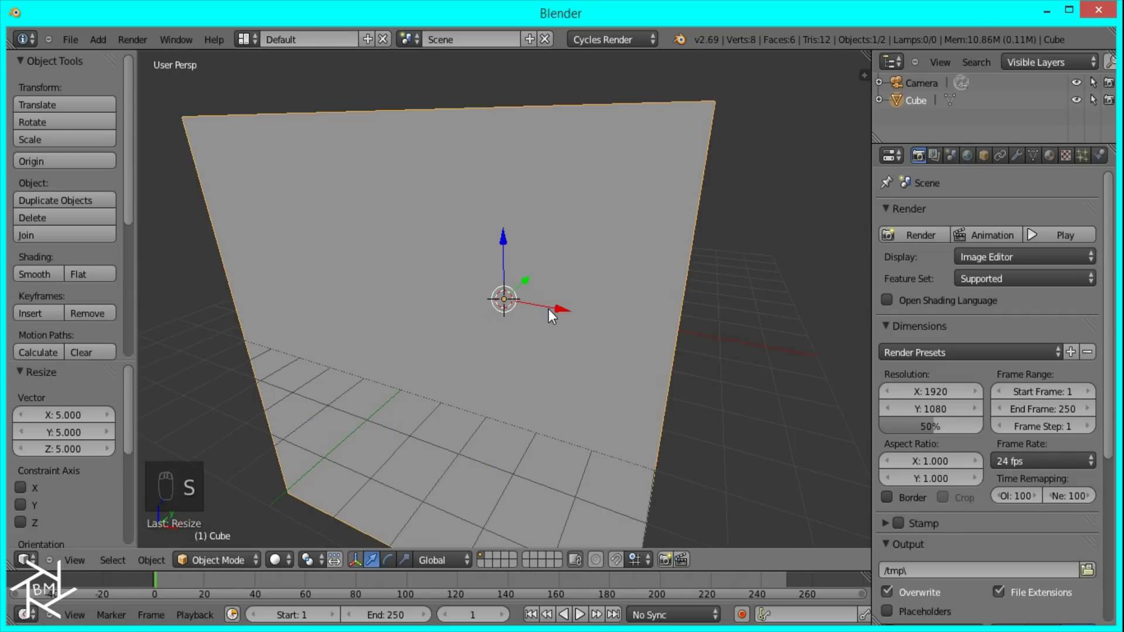
key("s")
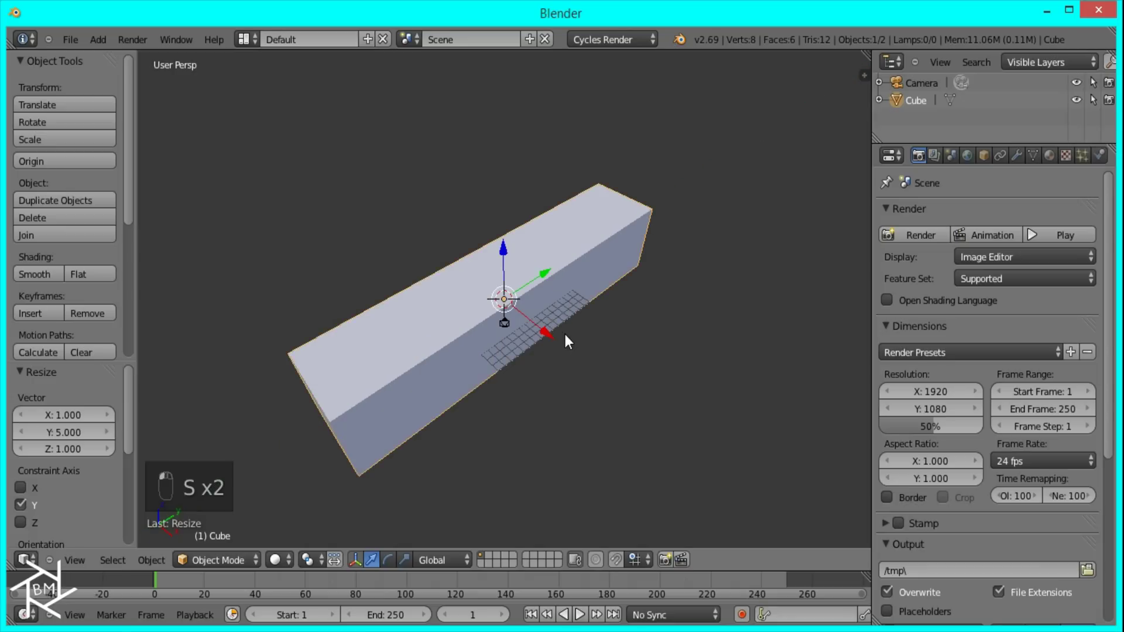
key("KP_1")
key("KP_5")
Select the camera and align it to the current view down the box's length.
key("z")
key("ctrl+alt+KP_0")
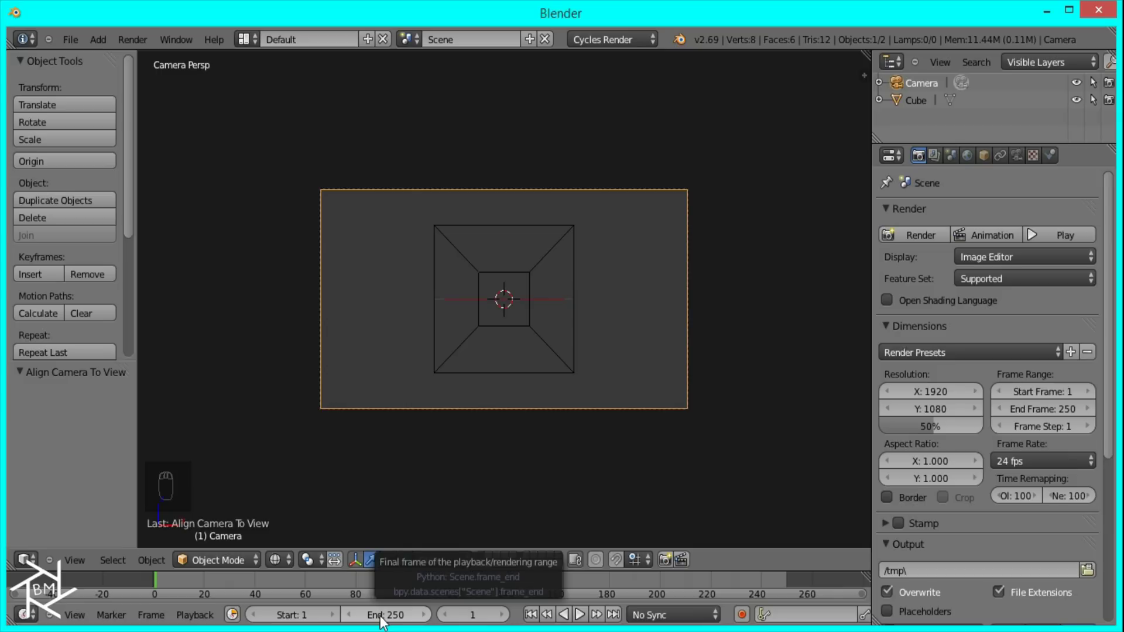
Set the end frame to 105, move the camera to one box end and keyframe it.
left_click_drag(385, 623, 396, 612)
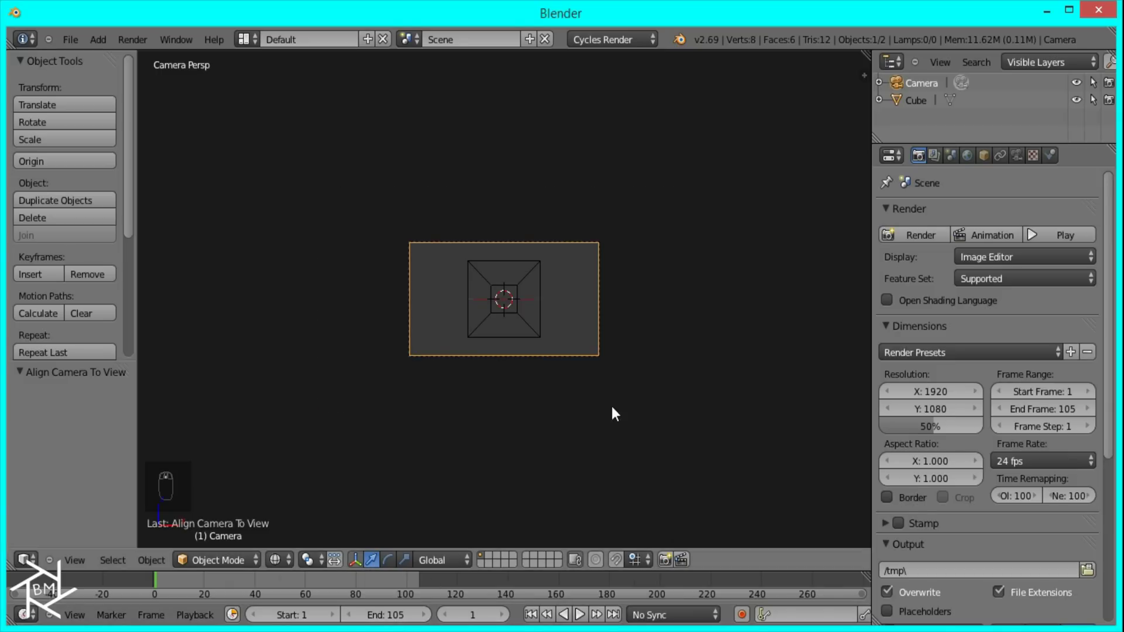
key("KP_7")
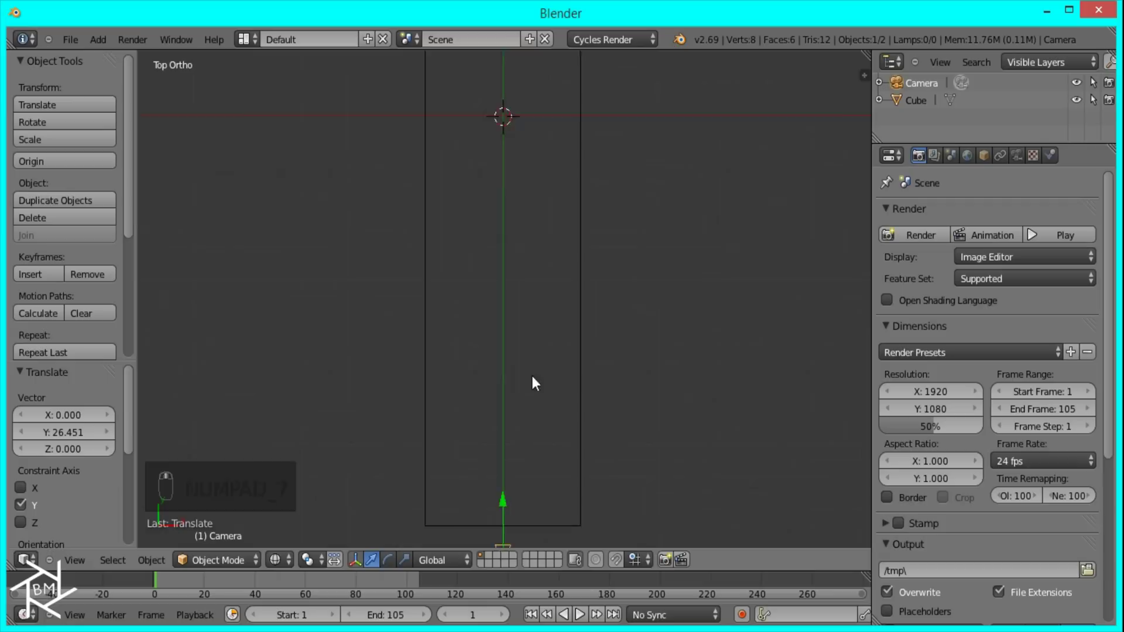
left_click_drag(502, 381, 512, 355)
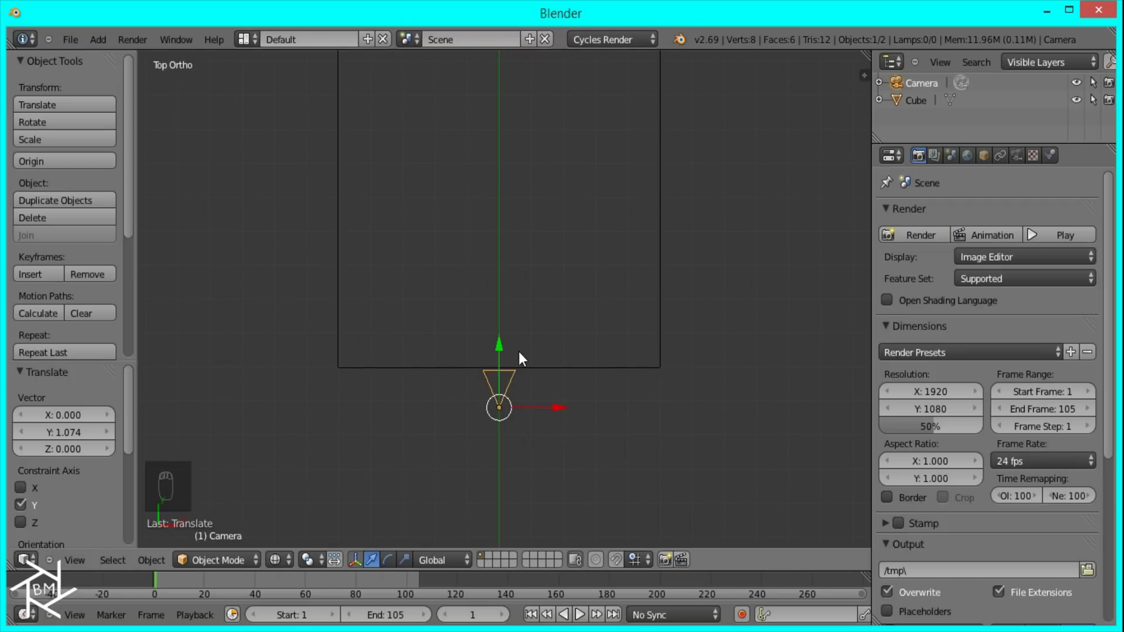
key("i")
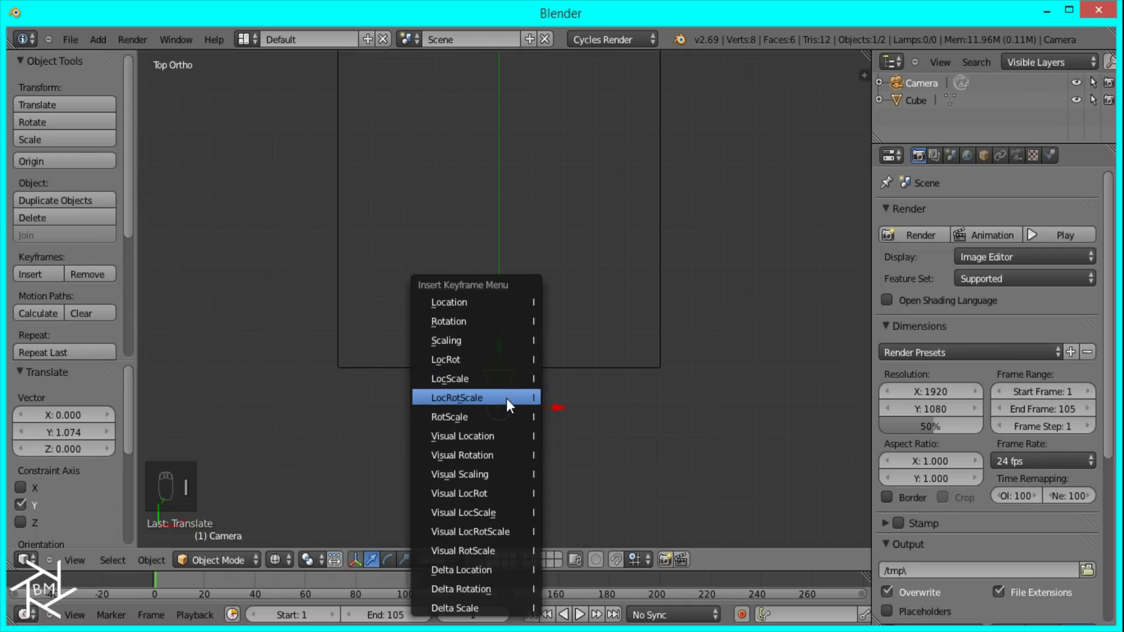
left_click_drag(509, 402, 607, 370)
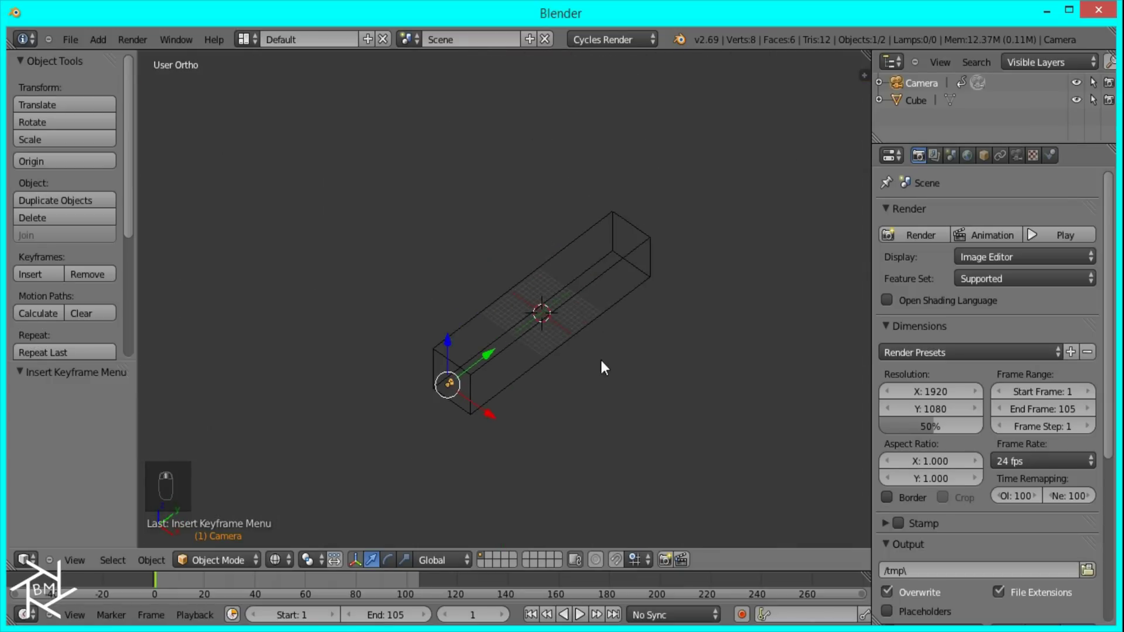
Add a particle system to the box emitting 5000 particles.
left_click_drag(576, 301, 1098, 156)
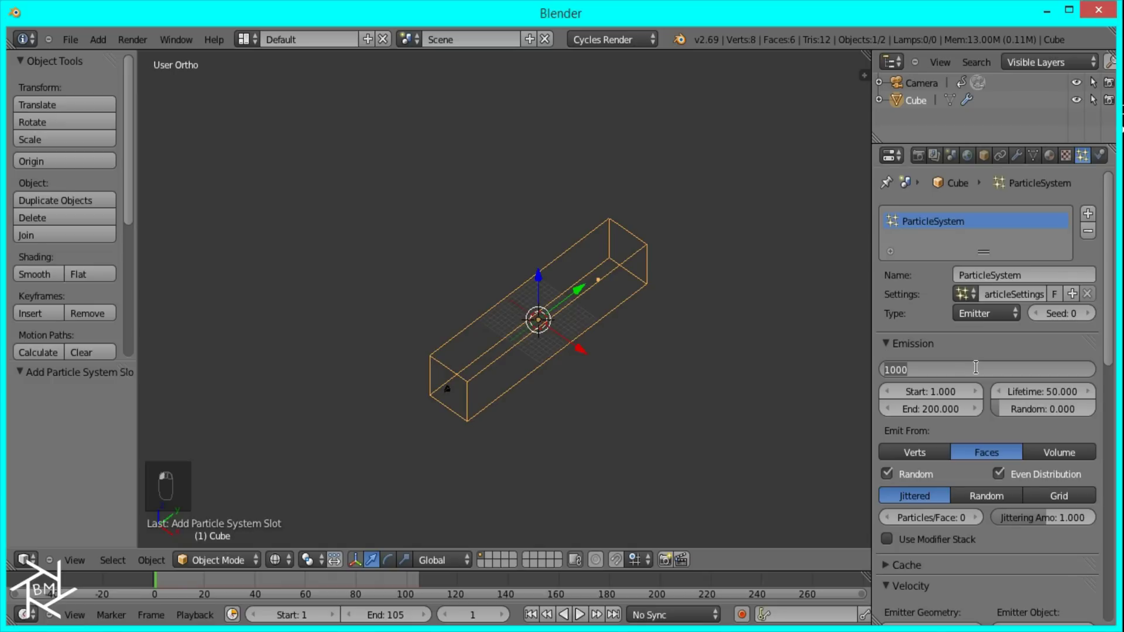
middle_click(978, 368)
key("0")
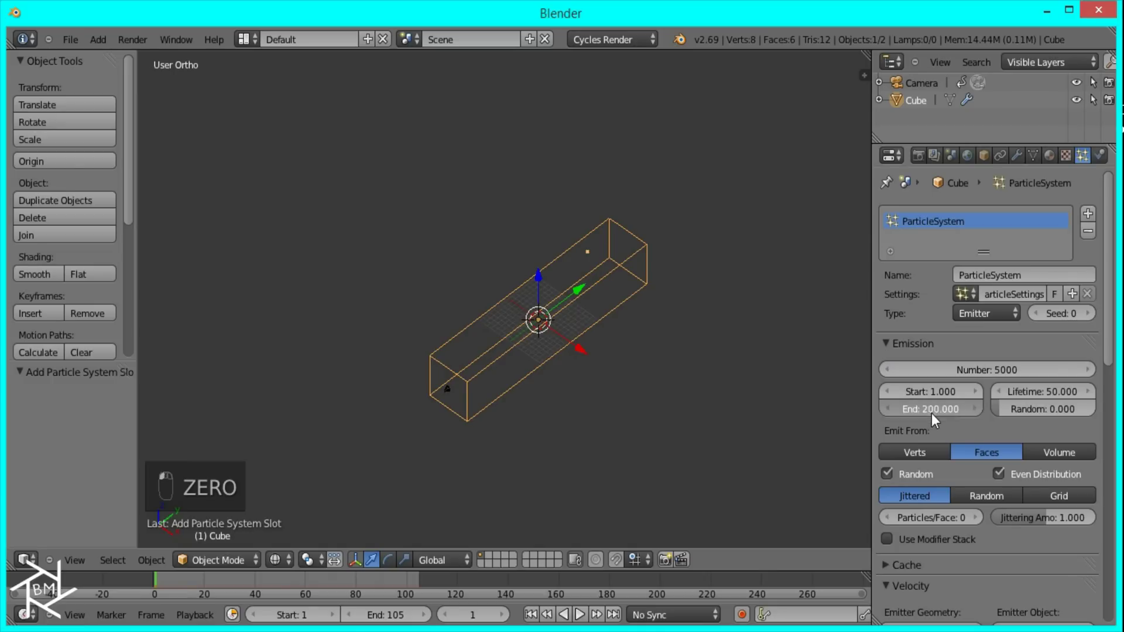
Set emission to end at frame 1 with a particle lifetime of 106 frames.
left_click_drag(937, 415, 712, 280)
left_click_drag(712, 280, 648, 308)
left_click_drag(649, 309, 1068, 398)
left_click_drag(1068, 397, 1060, 396)
left_click(1059, 396)
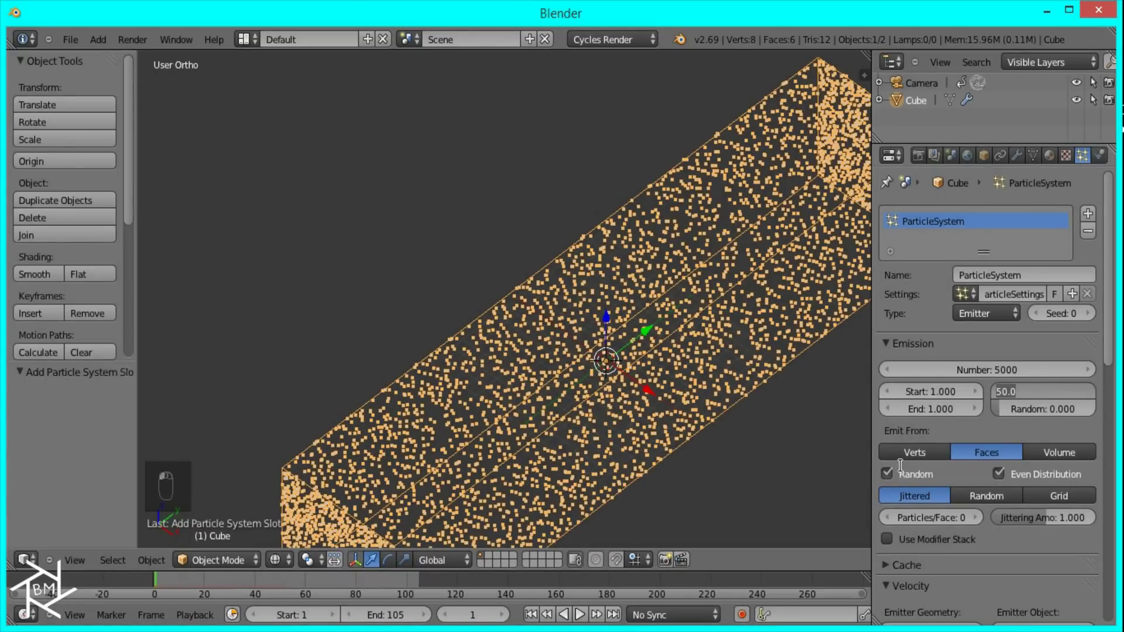
left_click_drag(903, 465, 736, 415)
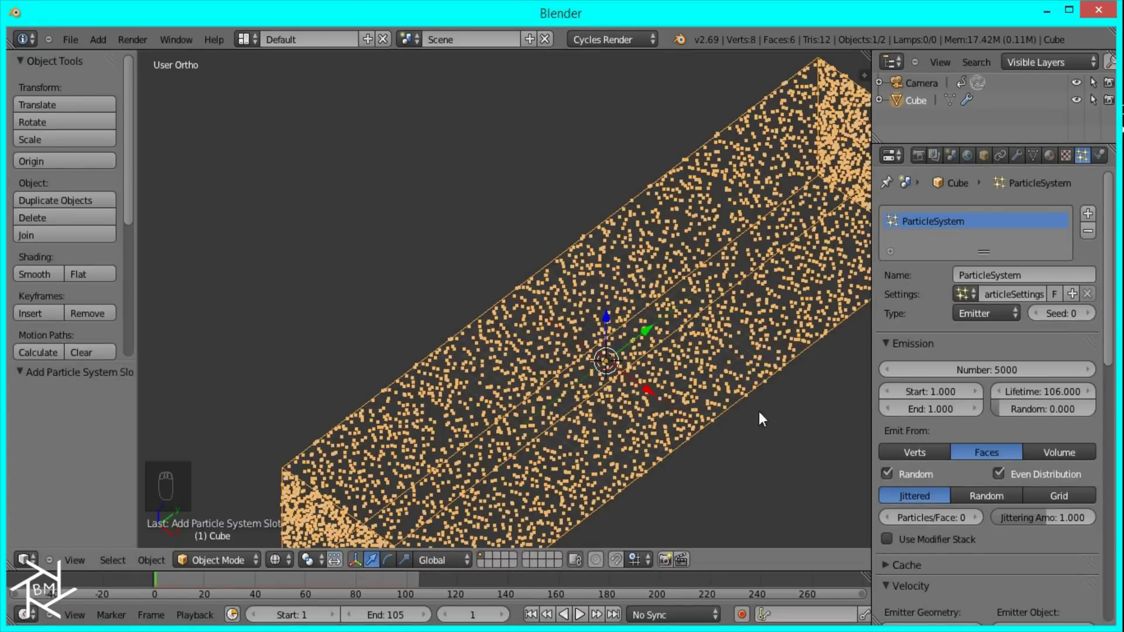
Set particle physics to No so particles stay motionless inside the box.
left_click_drag(690, 443, 915, 423)
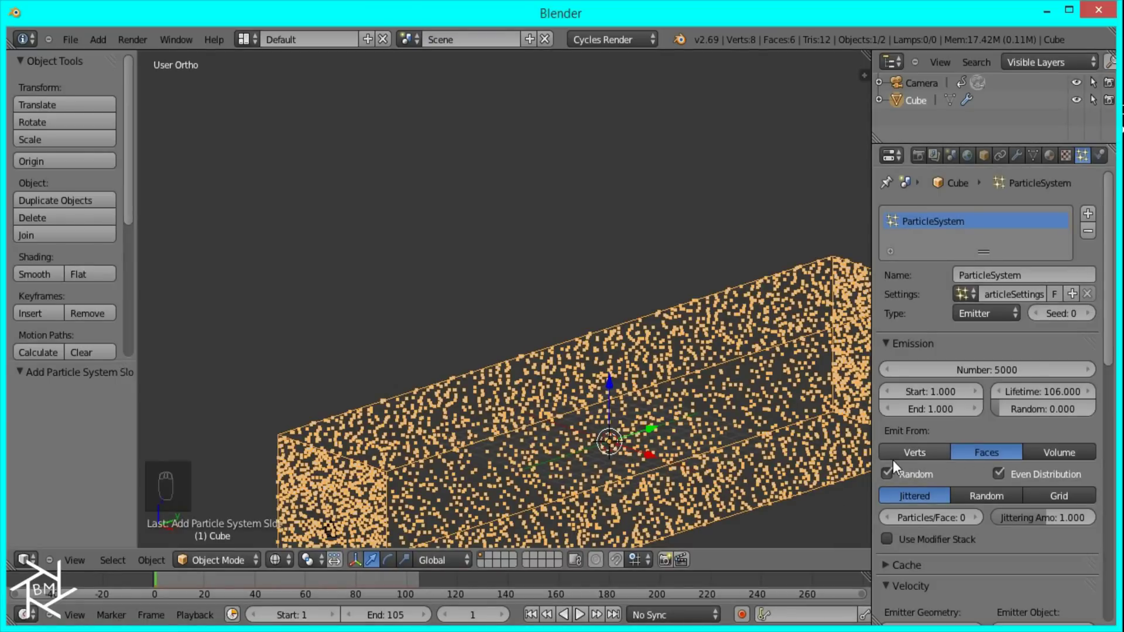
middle_click(697, 419)
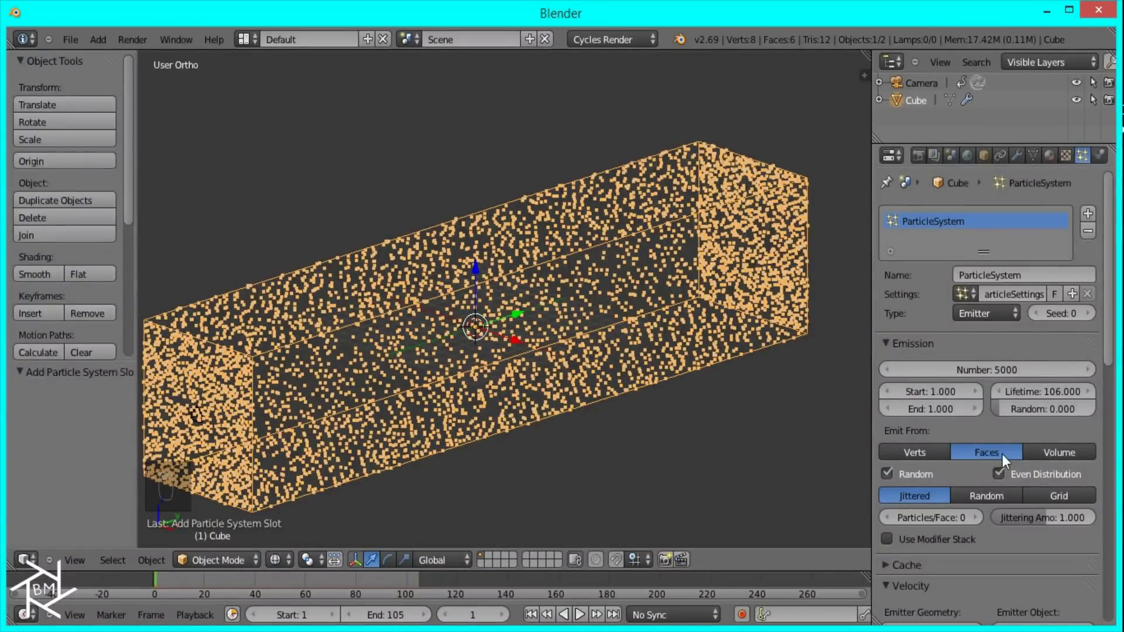
left_click_drag(680, 363, 621, 340)
left_click_drag(606, 336, 557, 331)
left_click(524, 331)
middle_click(522, 331)
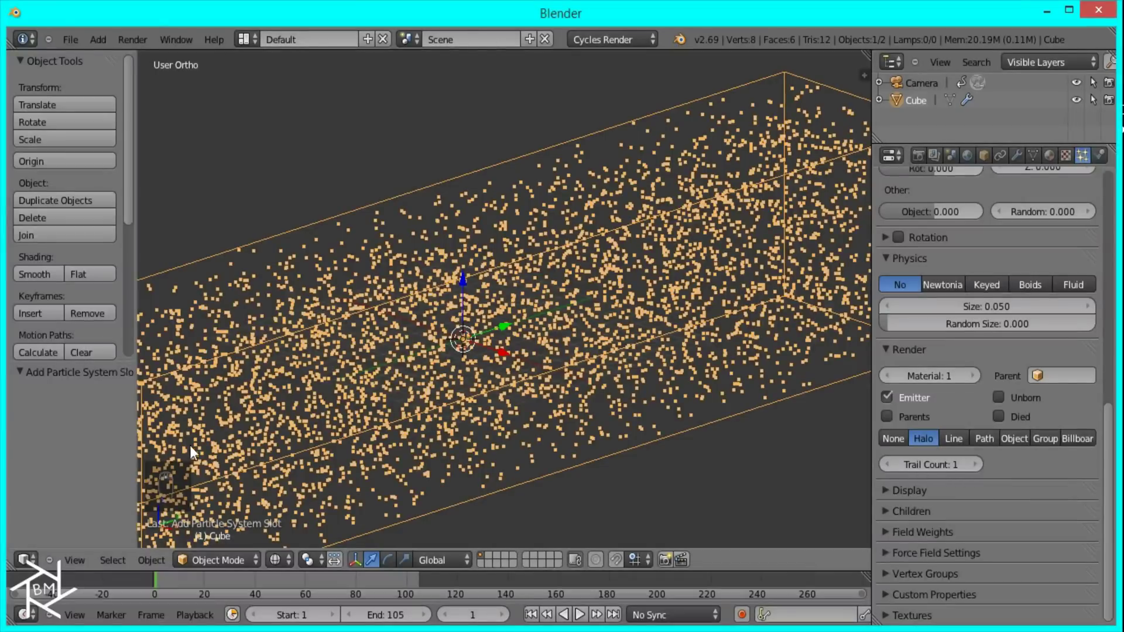
Switch to an empty layer and add an icosphere at the origin, viewed from the front.
left_click(491, 564)
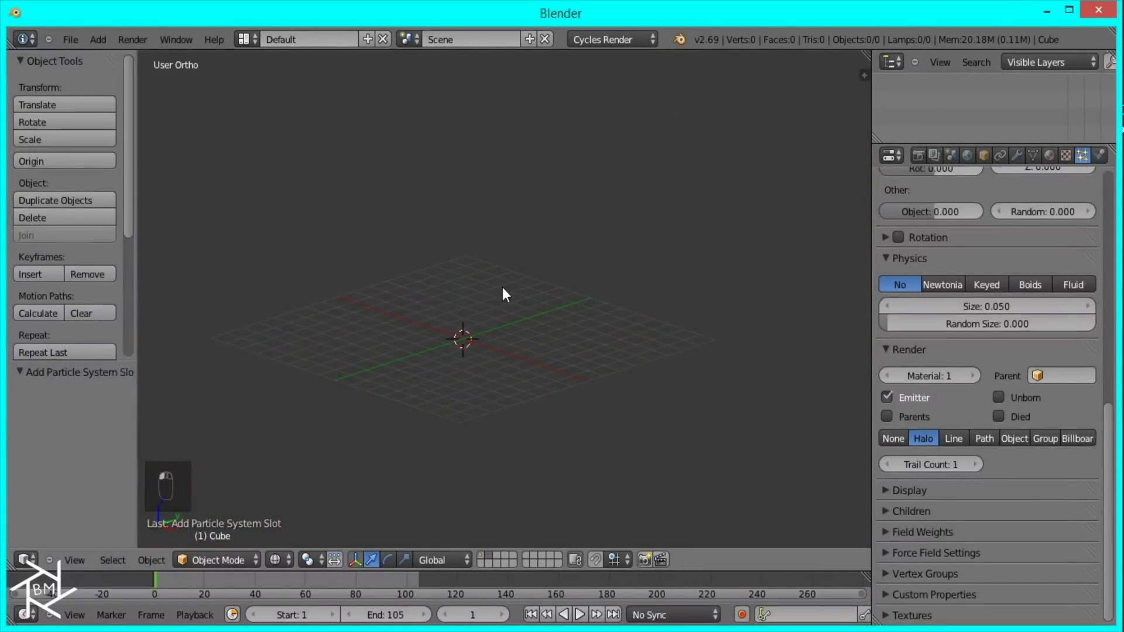
key("shift+a")
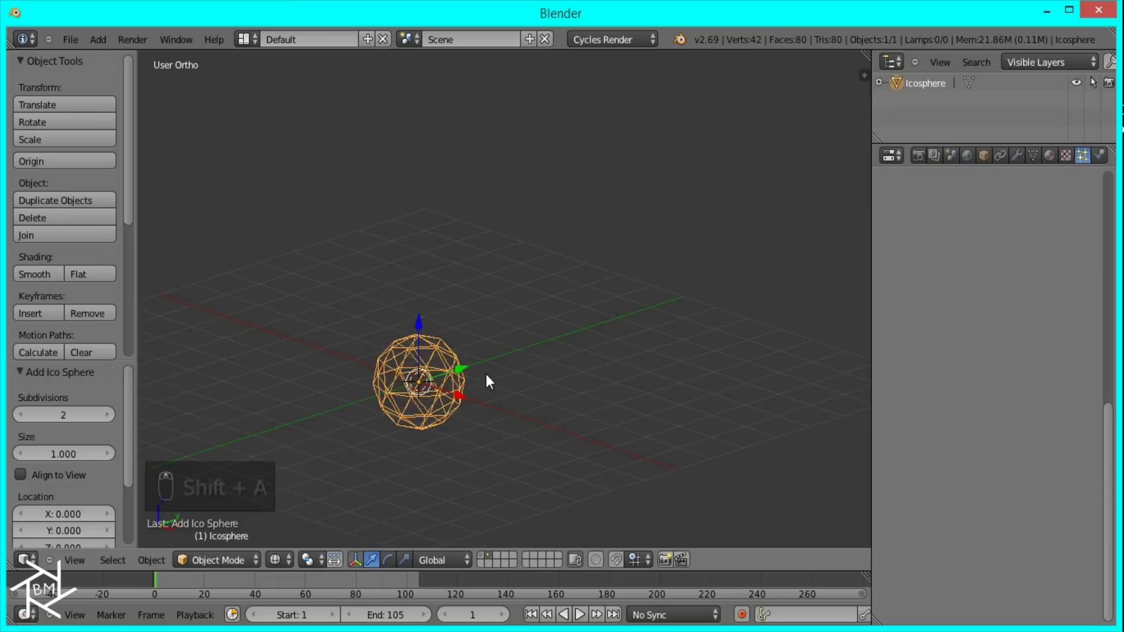
key("KP_1")
key("KP_5")
key("KP_5")
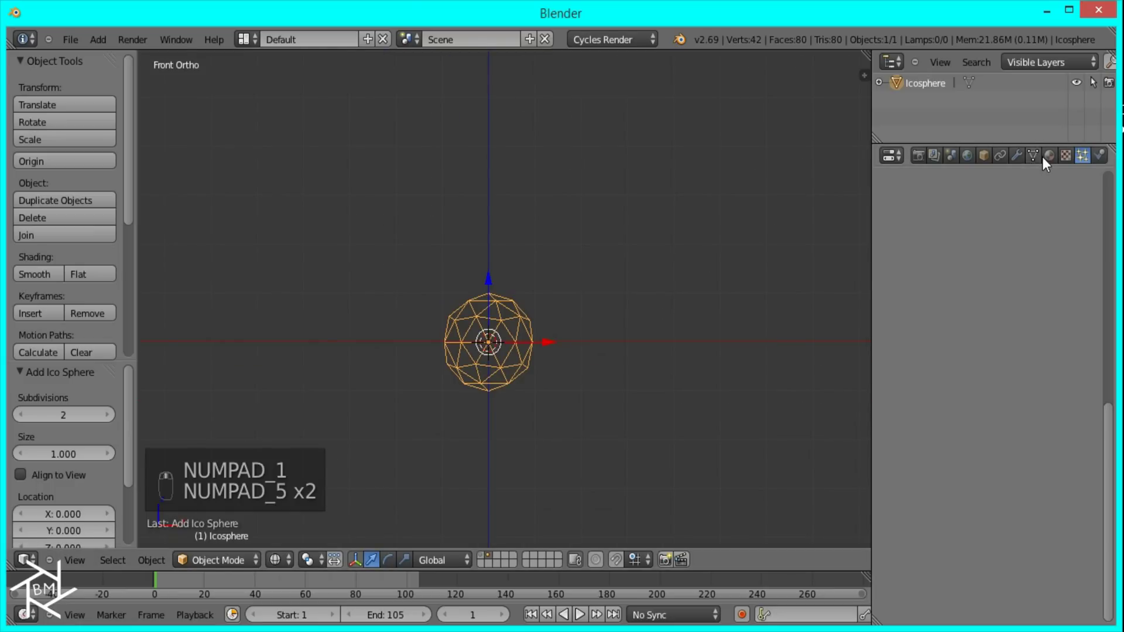
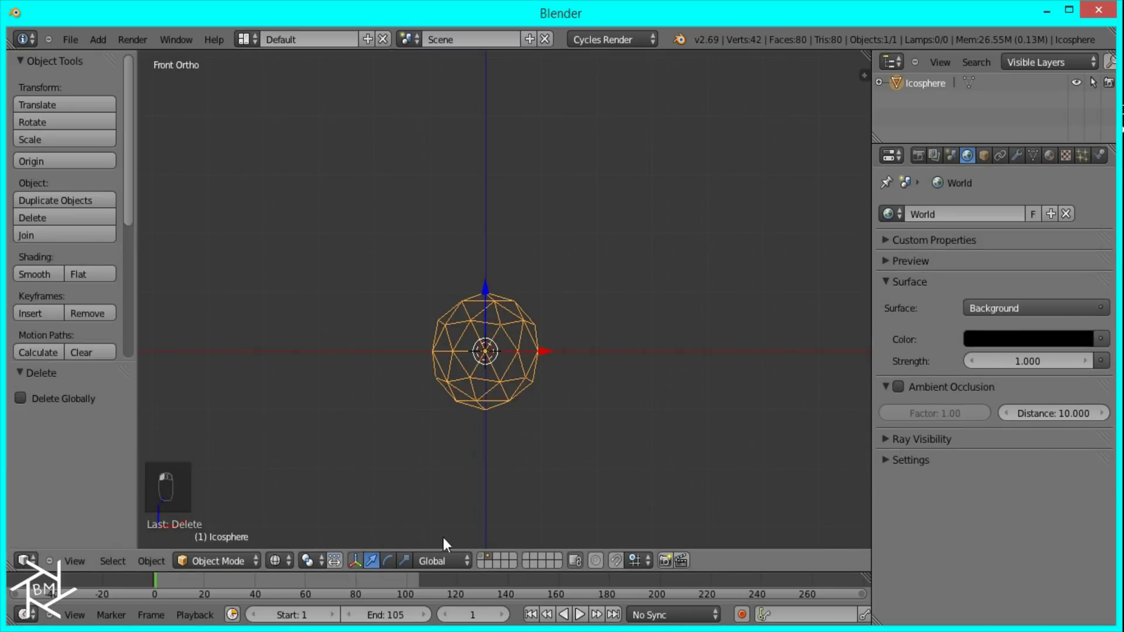
Render each particle as a copy of the Icosphere via Object dupli type.
left_click_drag(496, 377, 559, 356)
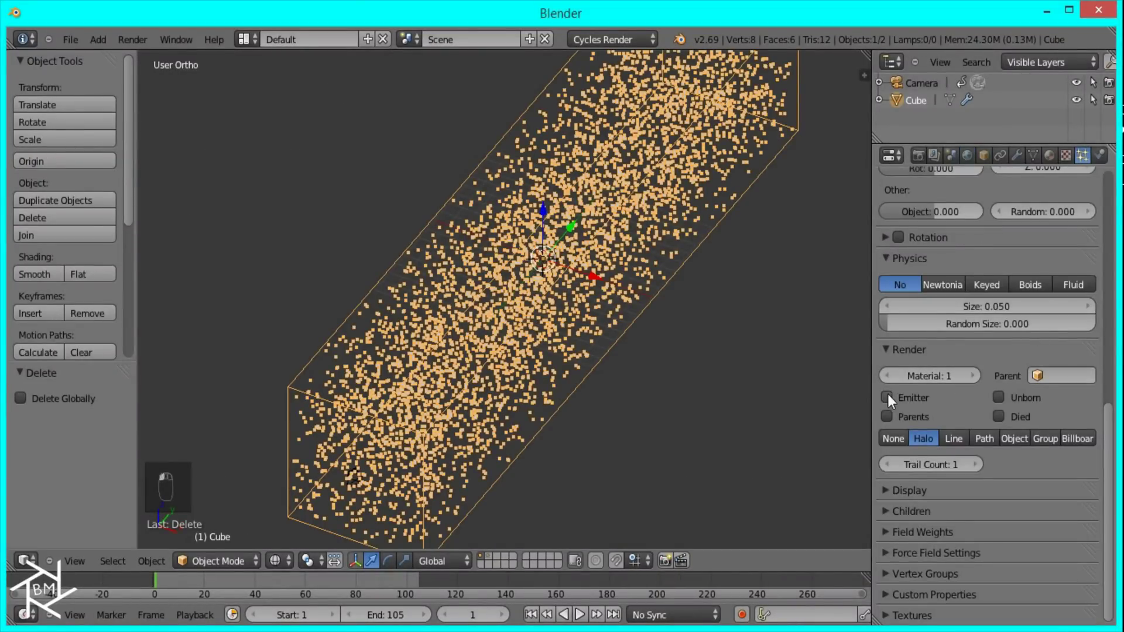
left_click_drag(1014, 446, 1019, 446)
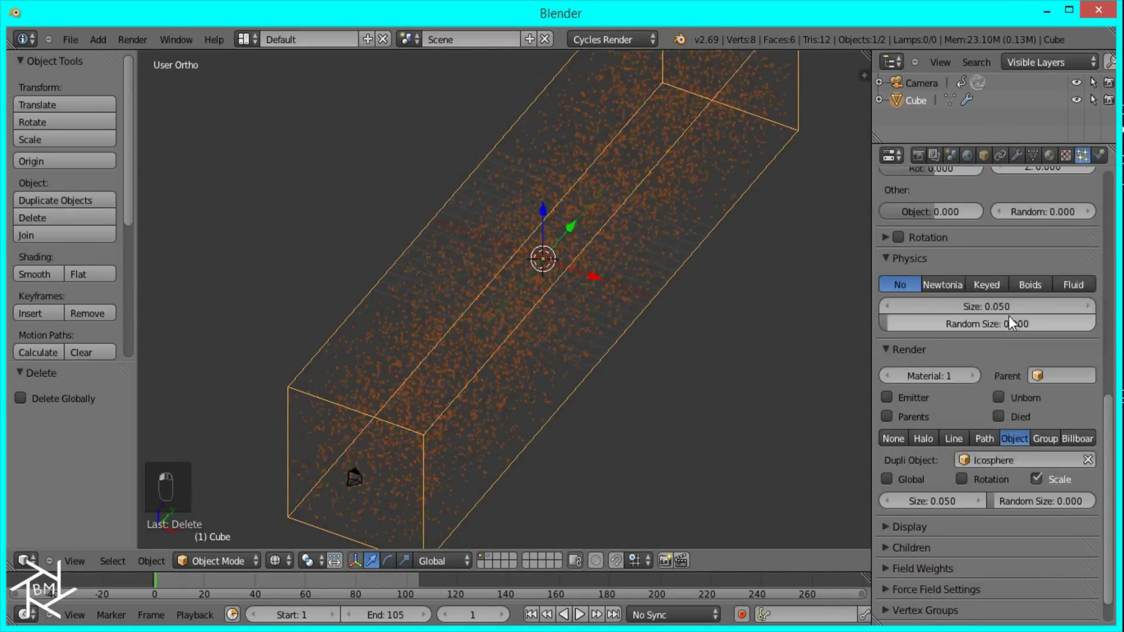
left_click_drag(689, 418, 566, 356)
In camera view, set particle Random Size to 1.0.
key("KP_0")
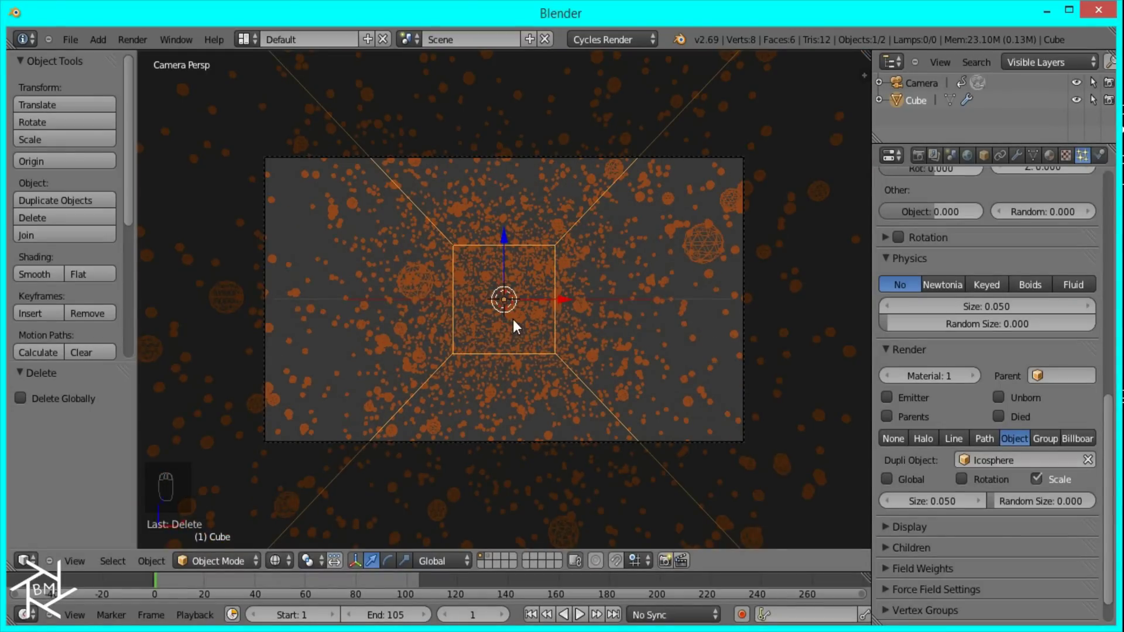
left_click_drag(518, 318, 1118, 582)
left_click_drag(981, 505, 1011, 508)
left_click_drag(1010, 508, 1071, 498)
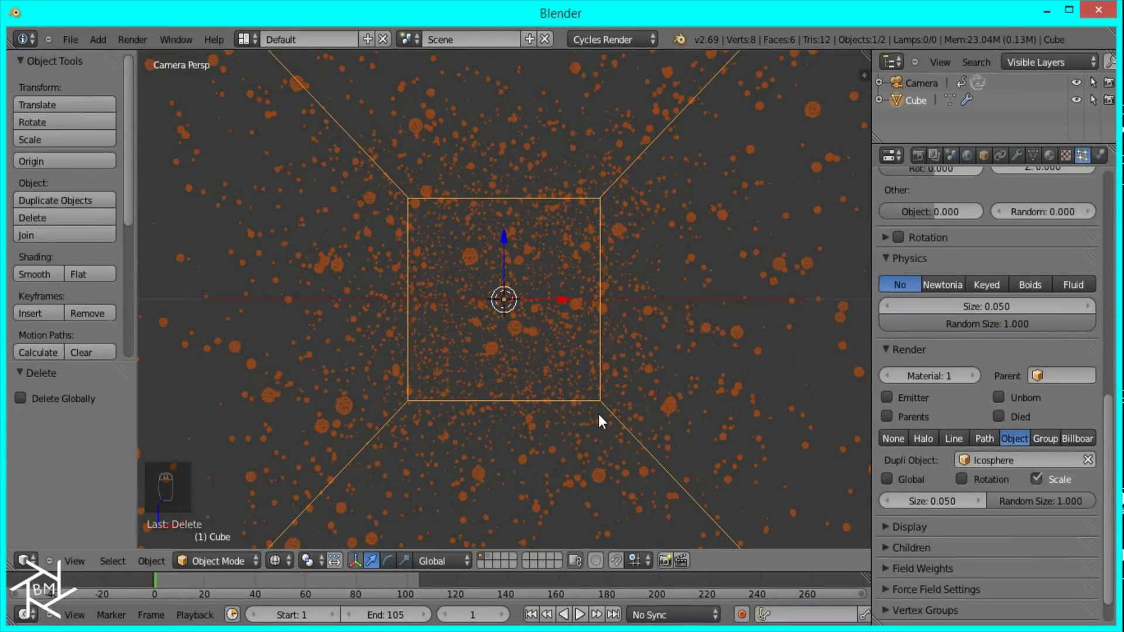
Shrink particle Size to 0.010 and preview the rendered star field.
middle_click(602, 428)
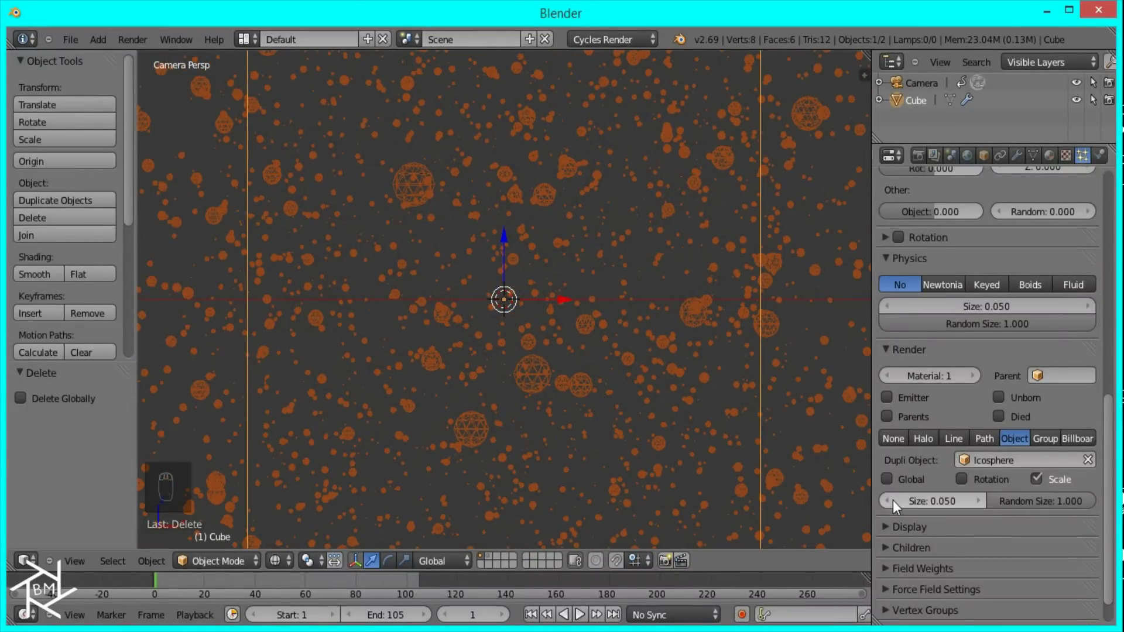
left_click_drag(893, 505, 700, 407)
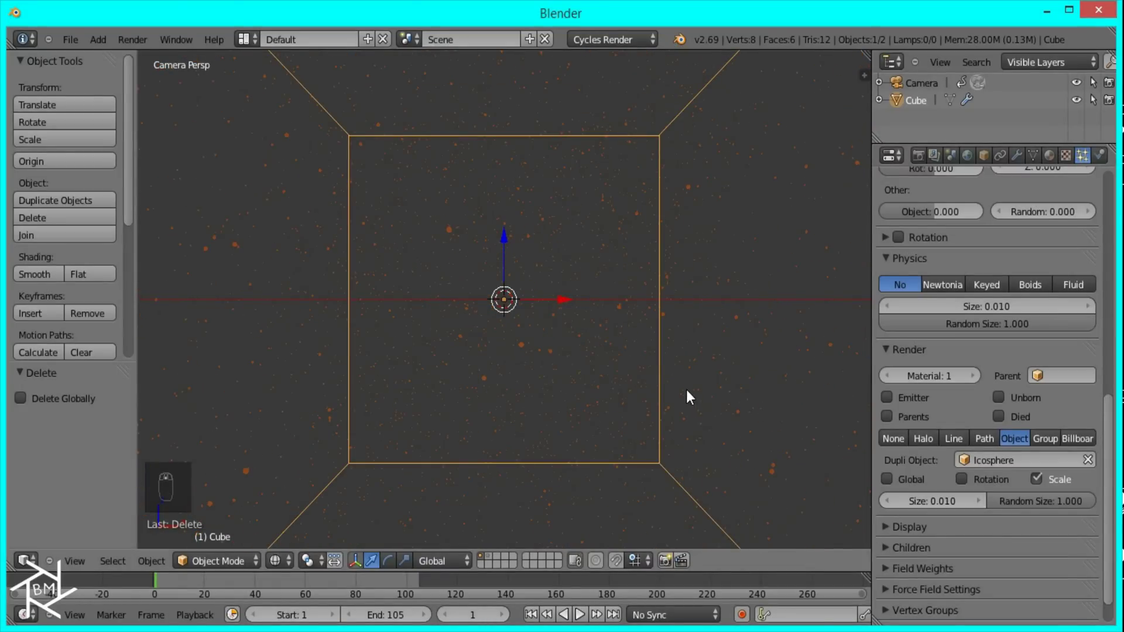
key("shift+z")
left_click_drag(692, 398, 717, 394)
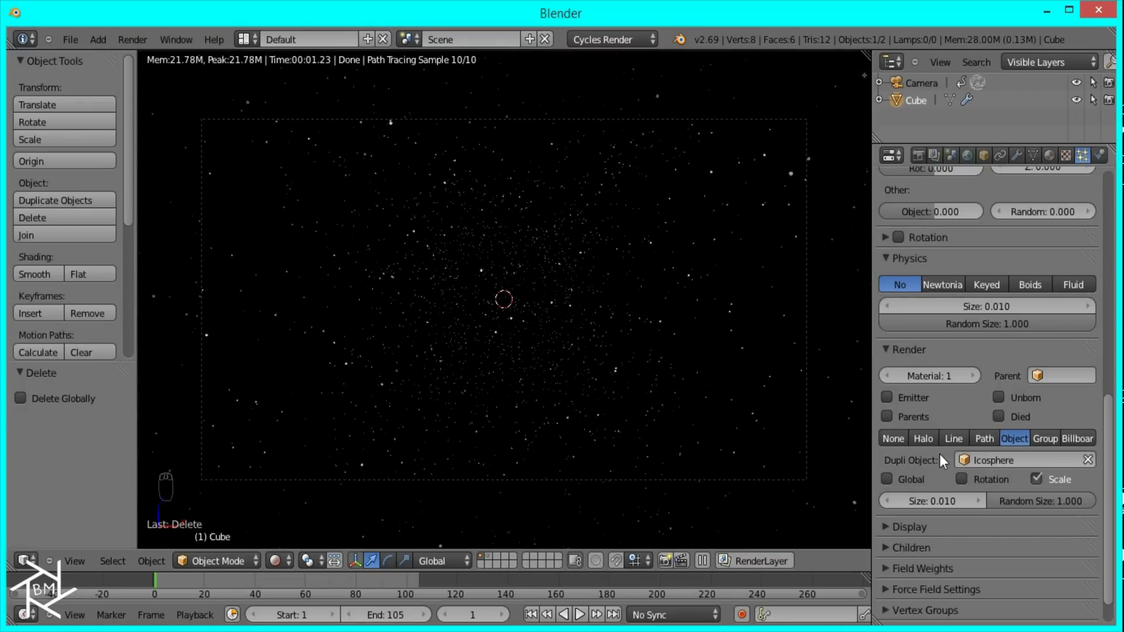
Back away and check the rendered star field, then return to solid preview.
key("z")
key("z")
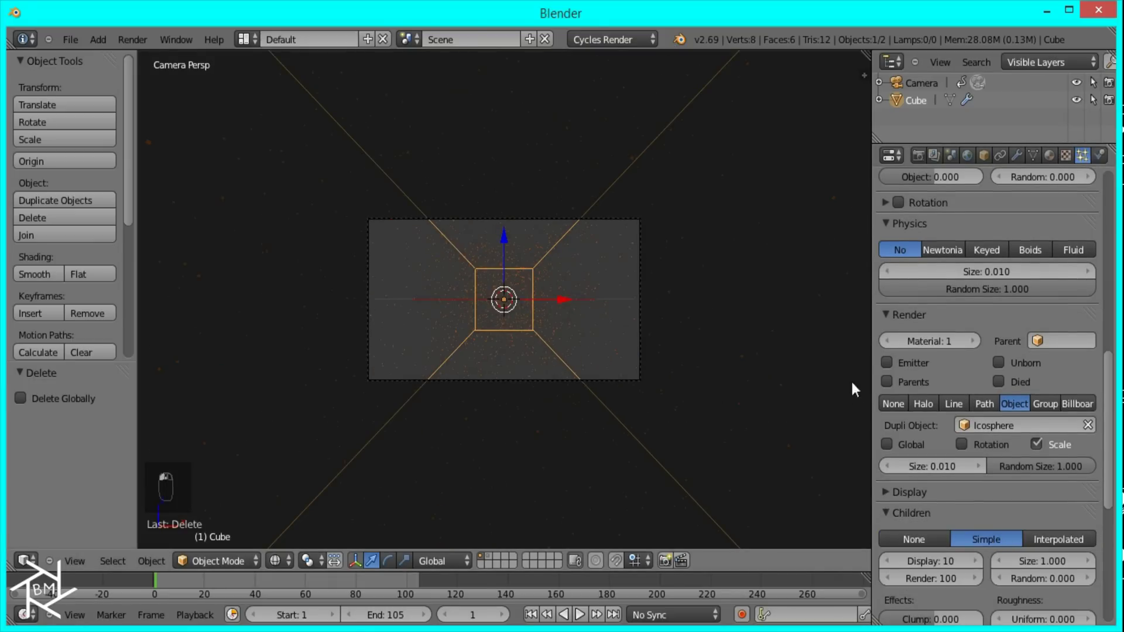
key("shift+z")
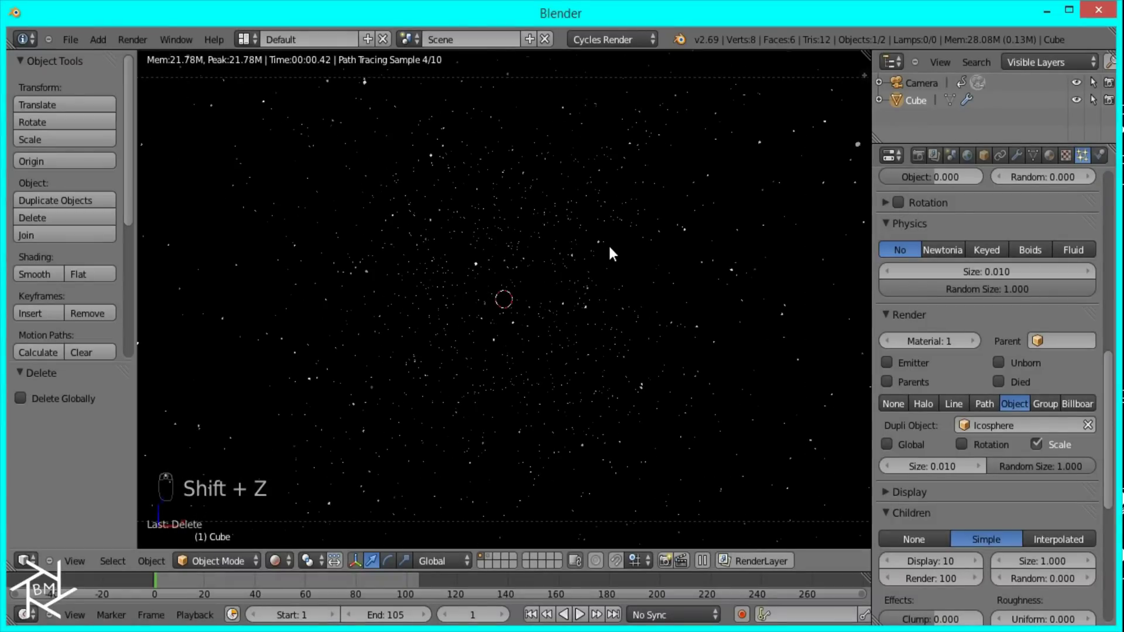
key("z")
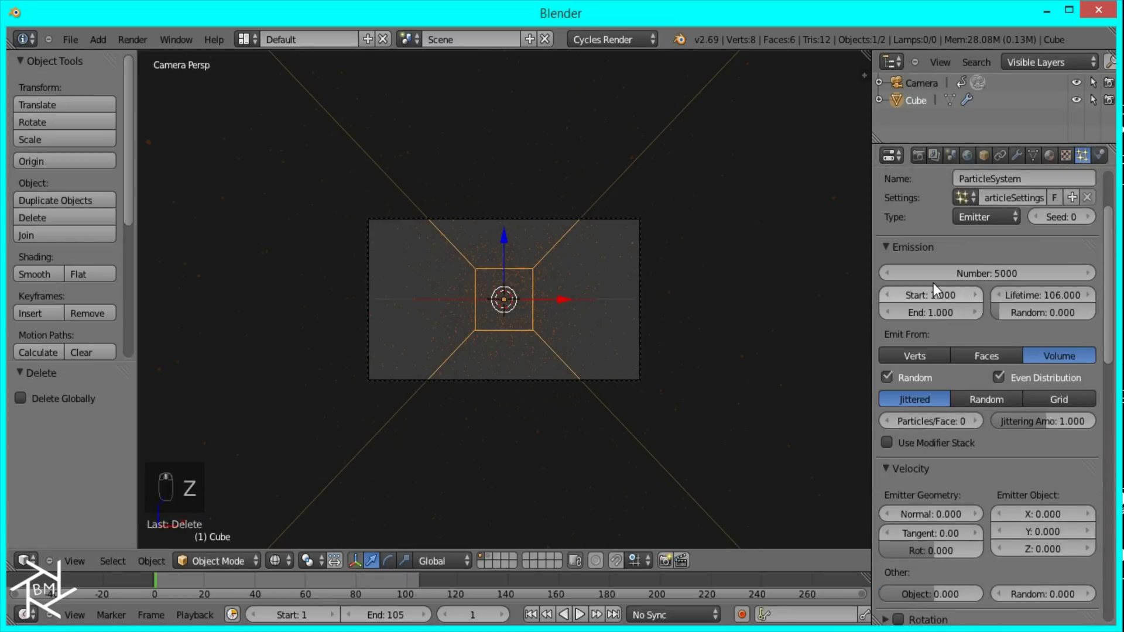
key("z")
Look straight down on the scene from the top view.
key("KP_7")
key("shift+Right")
key("Left")
key("Left")
key("Left")
key("Left")
key("Left")
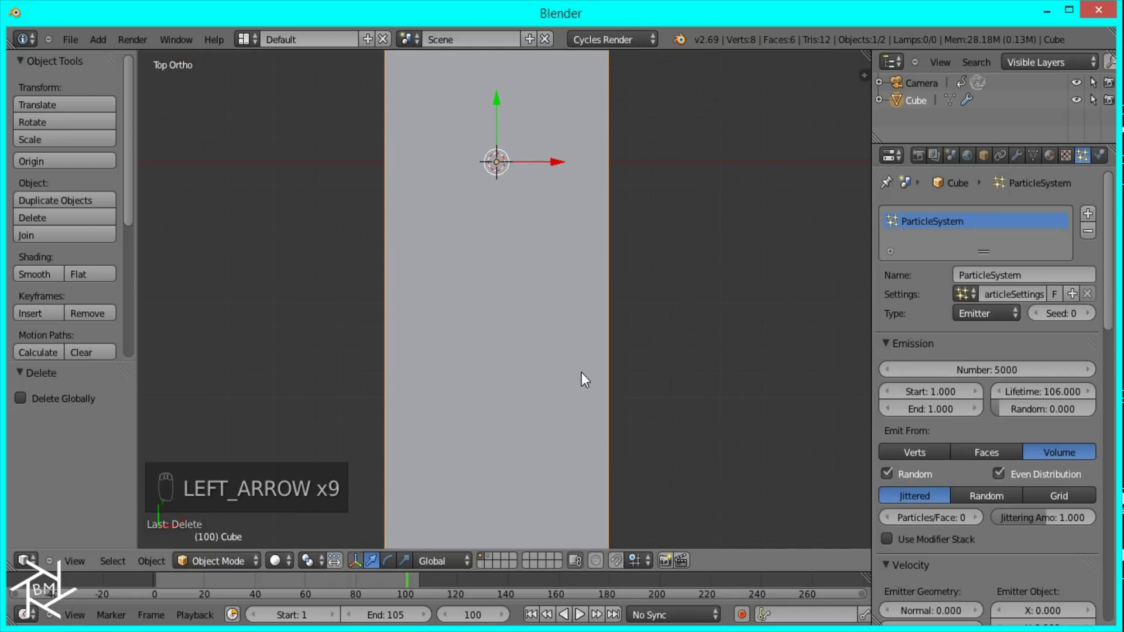
Move the camera forward along Y to the far end of the star field.
key("z")
left_click_drag(506, 502, 543, 357)
left_click_drag(501, 470, 592, 69)
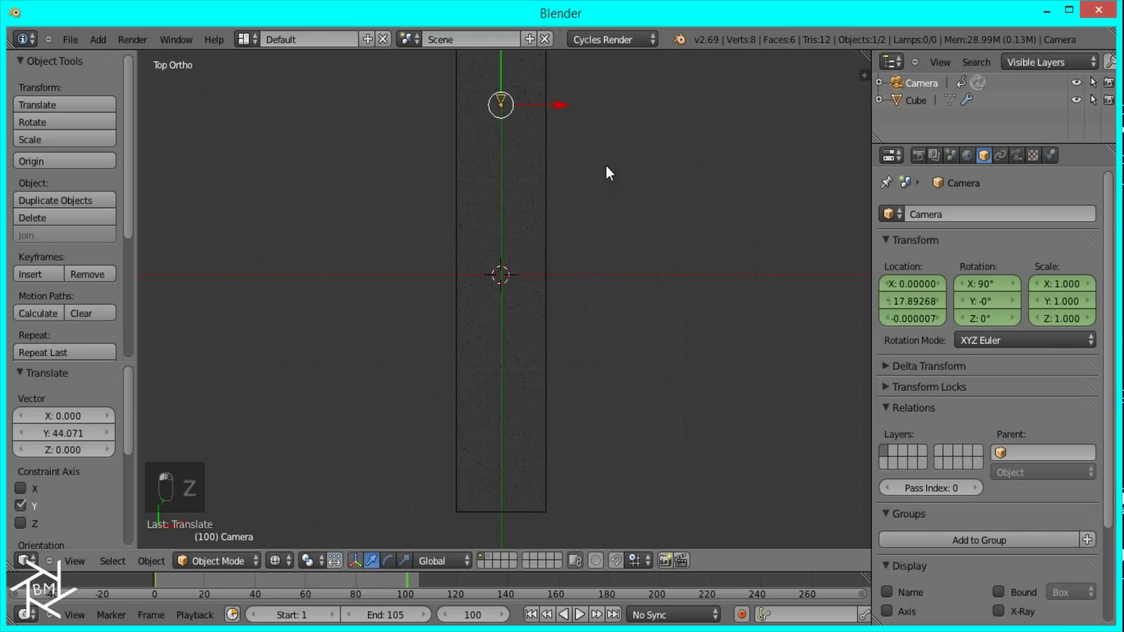
left_click_drag(549, 267, 549, 248)
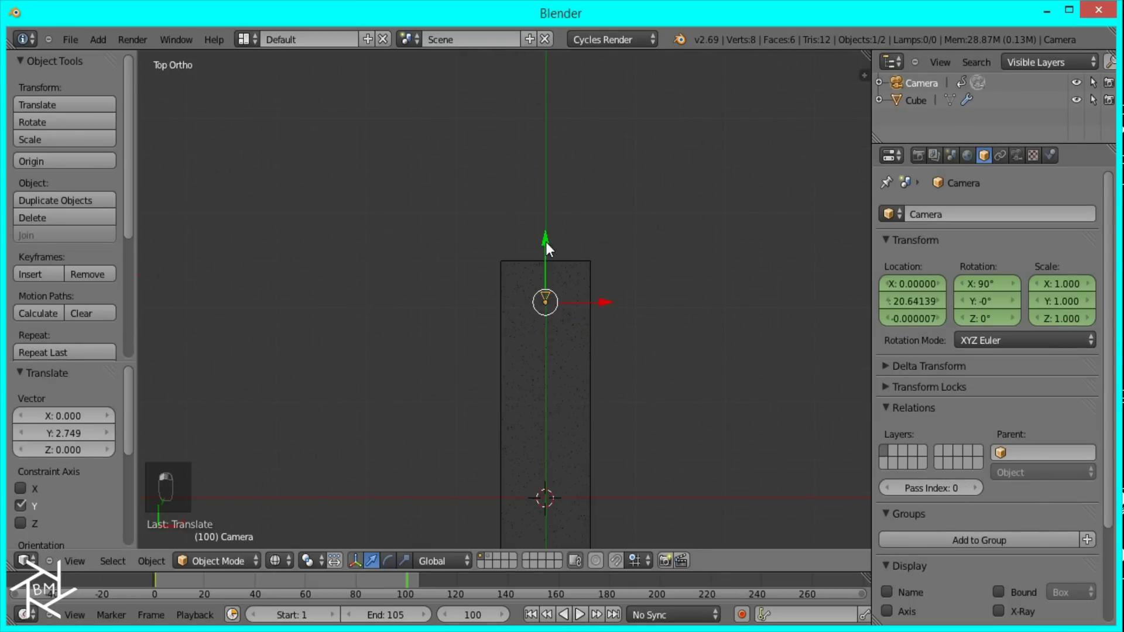
key("KP_0")
left_click_drag(605, 365, 594, 451)
key("g")
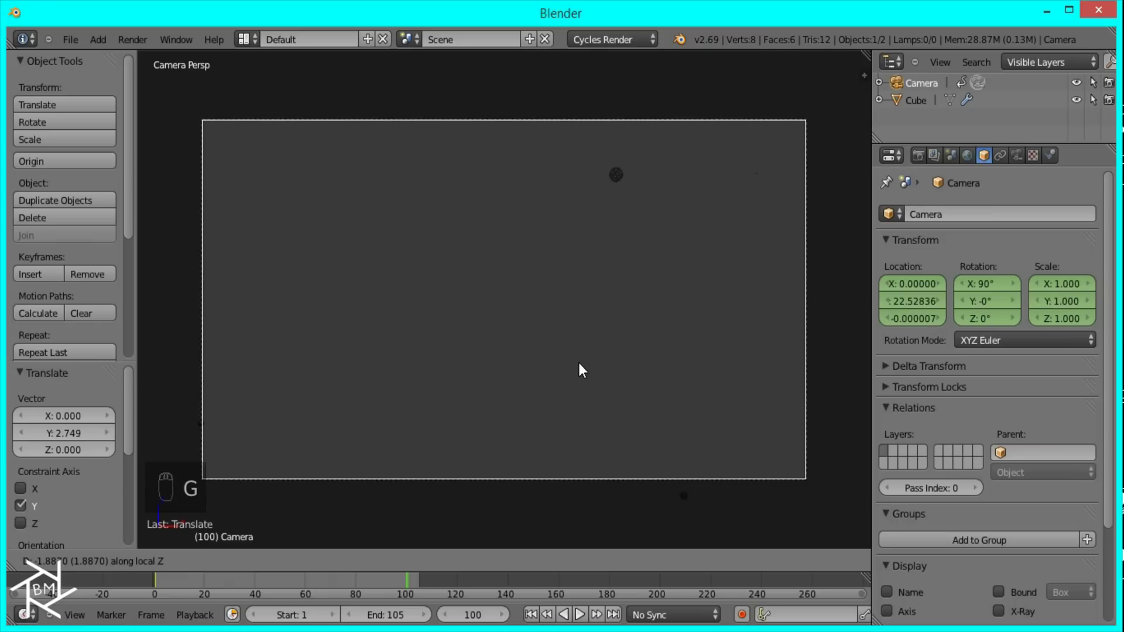
left_click(585, 360)
Nudge the camera until its rendered preview is almost black.
key("shift+z")
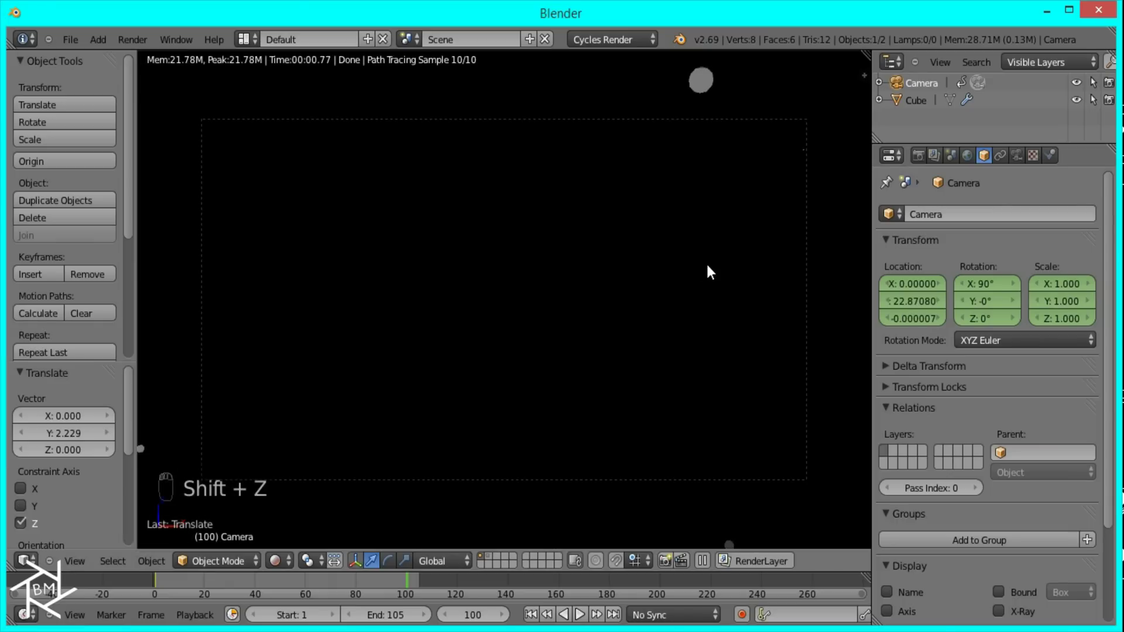
key("z")
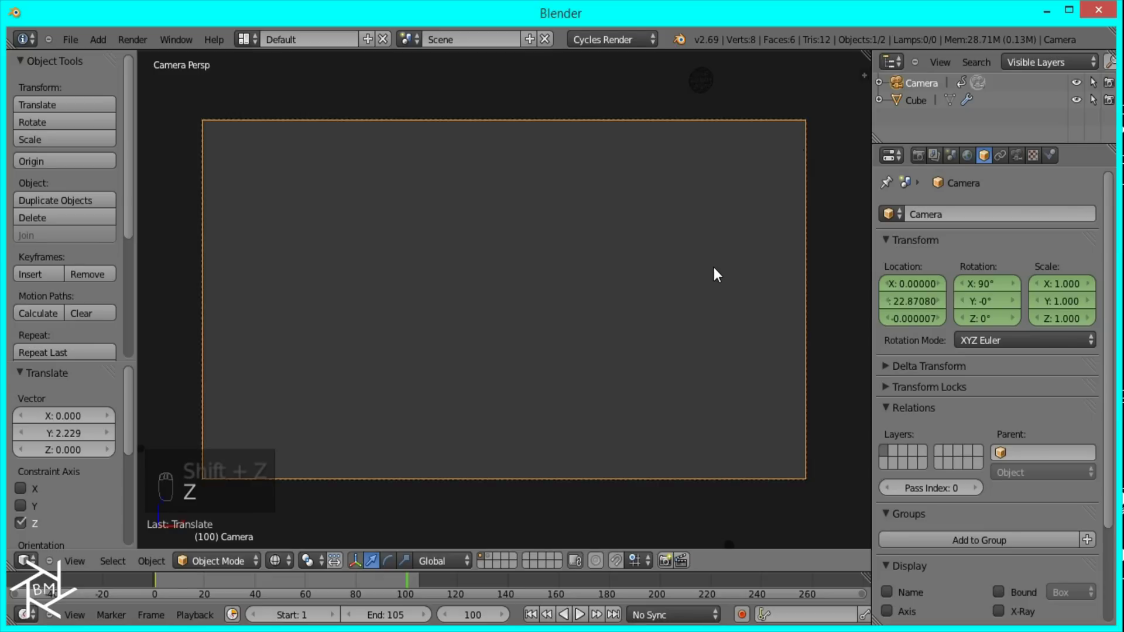
key("g")
left_click(696, 293)
key("shift+z")
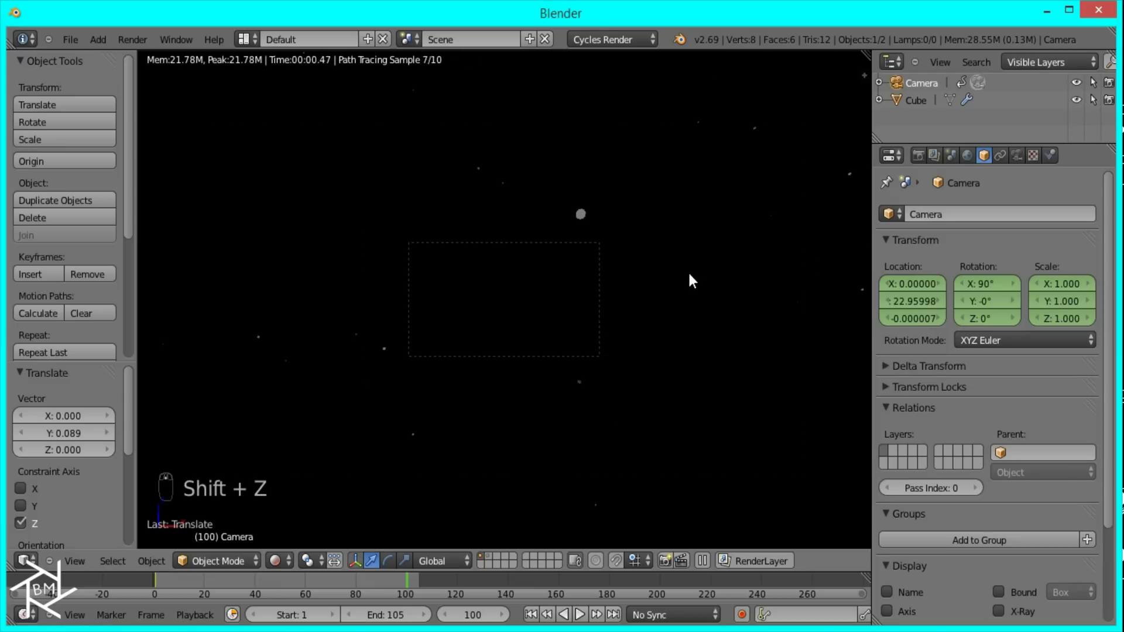
key("z")
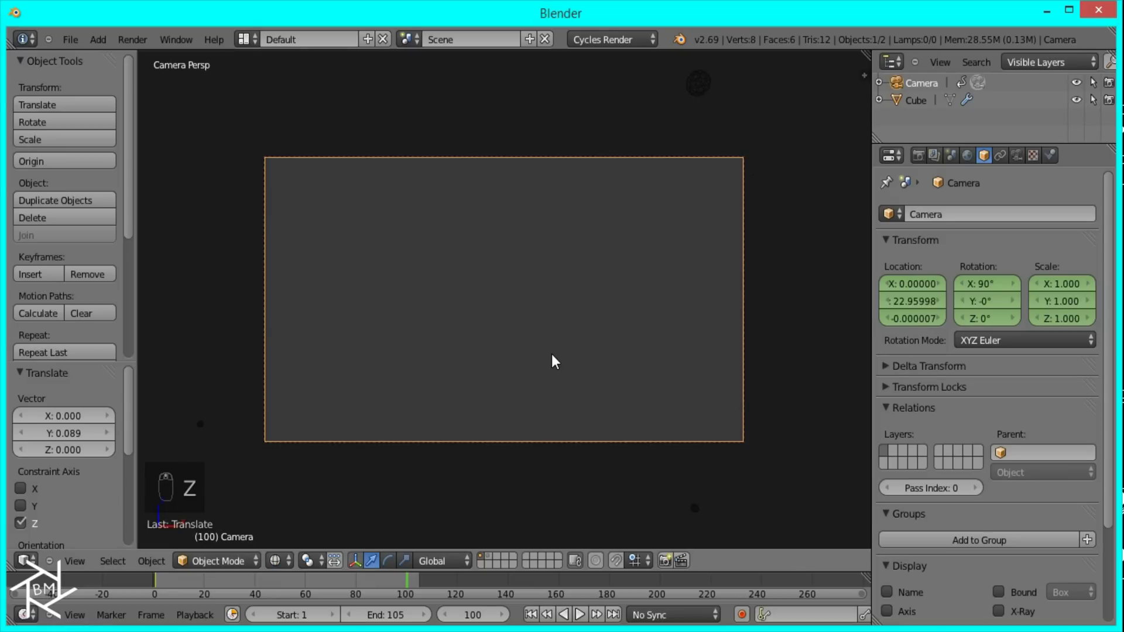
Keyframe the camera's LocRotScale there and pull back to see it and the field.
key("i")
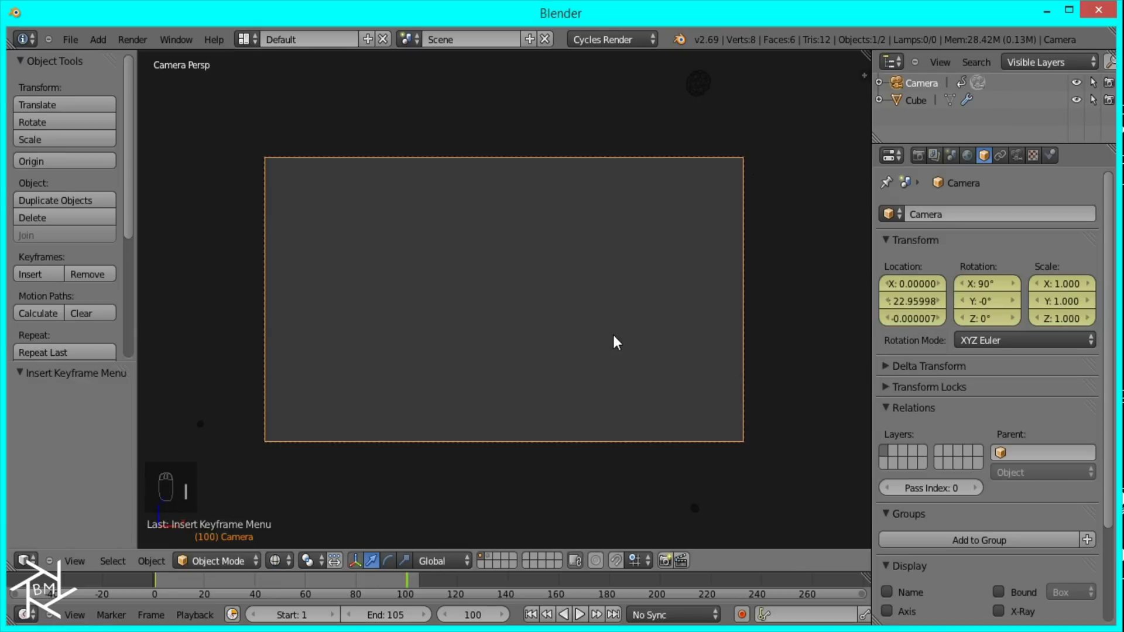
left_click_drag(610, 401, 629, 377)
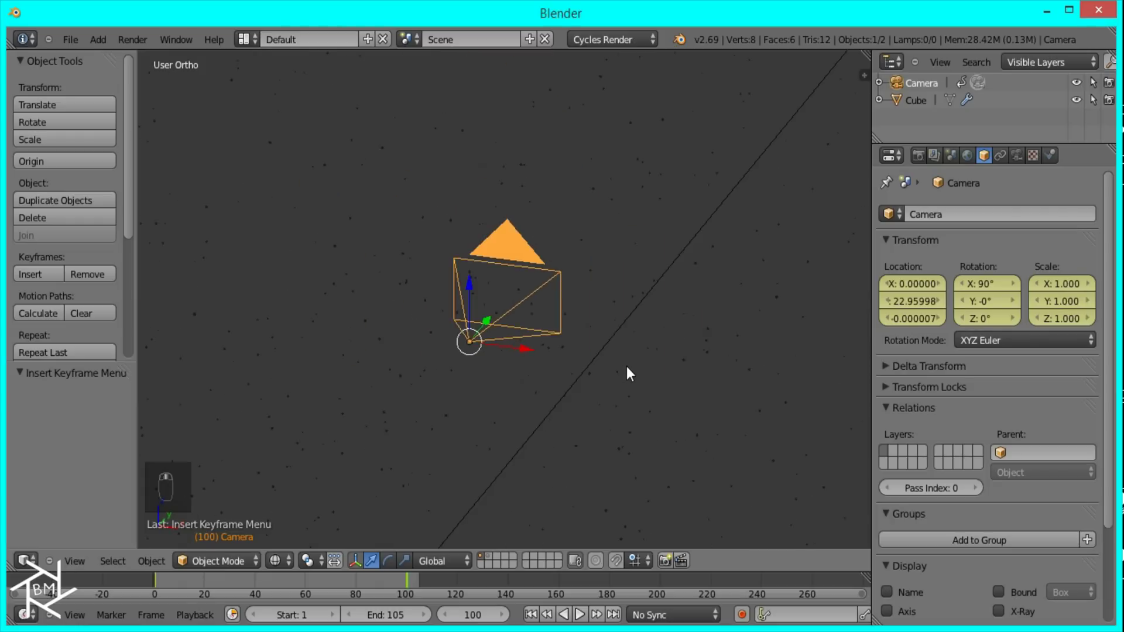
left_click_drag(630, 380, 426, 426)
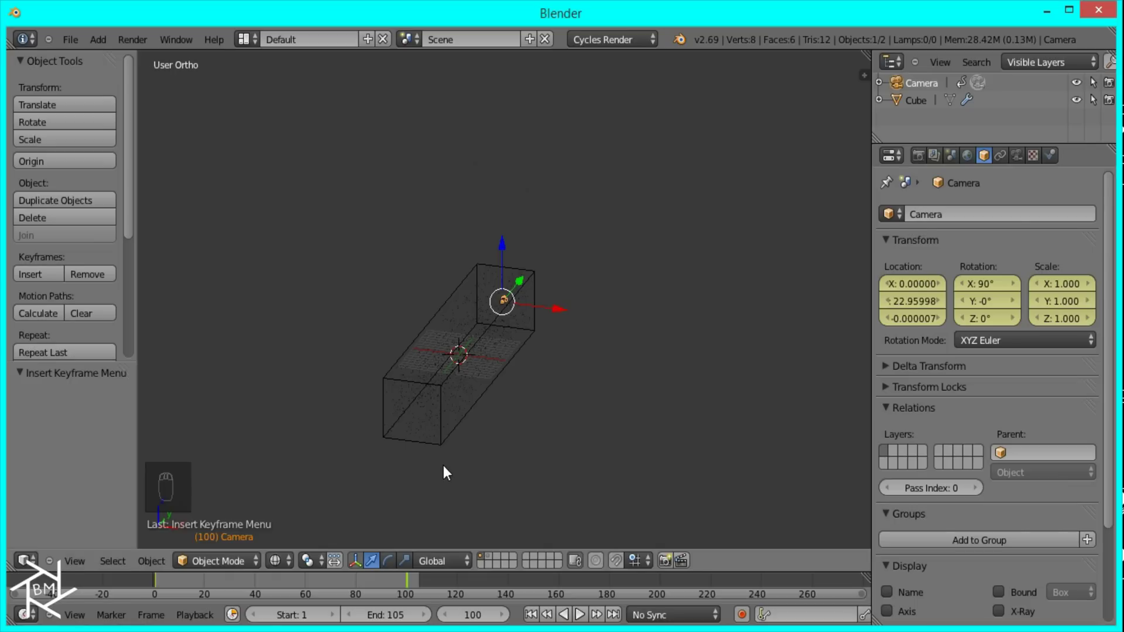
Switch the screen layout to Compositing after checking the camera at the box's end.
left_click_drag(579, 317, 544, 417)
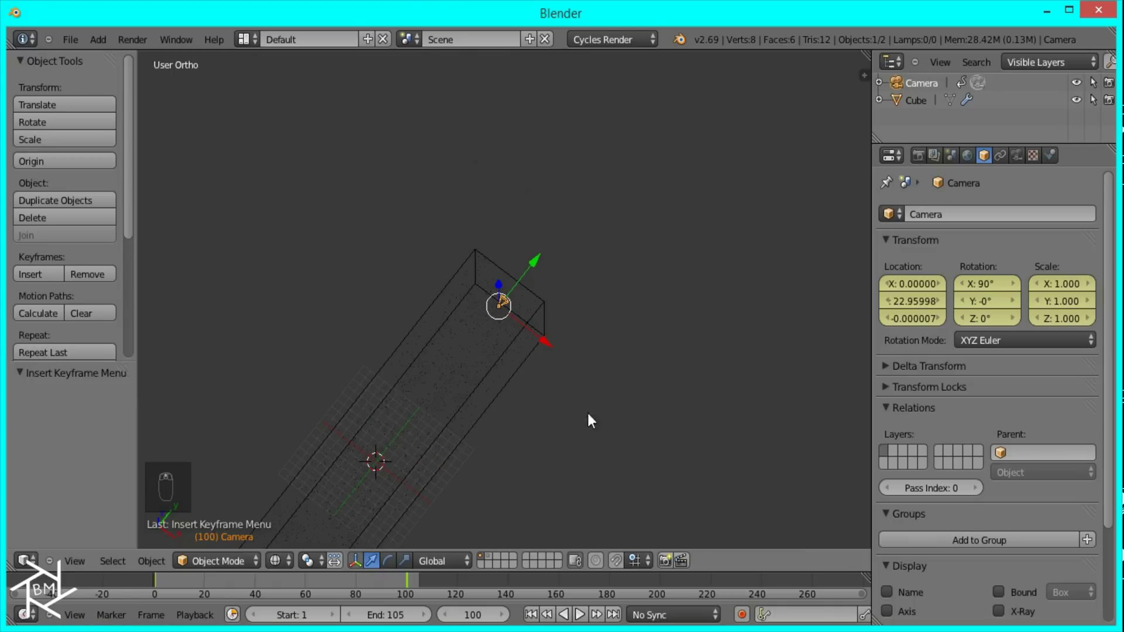
left_click_drag(415, 42, 253, 28)
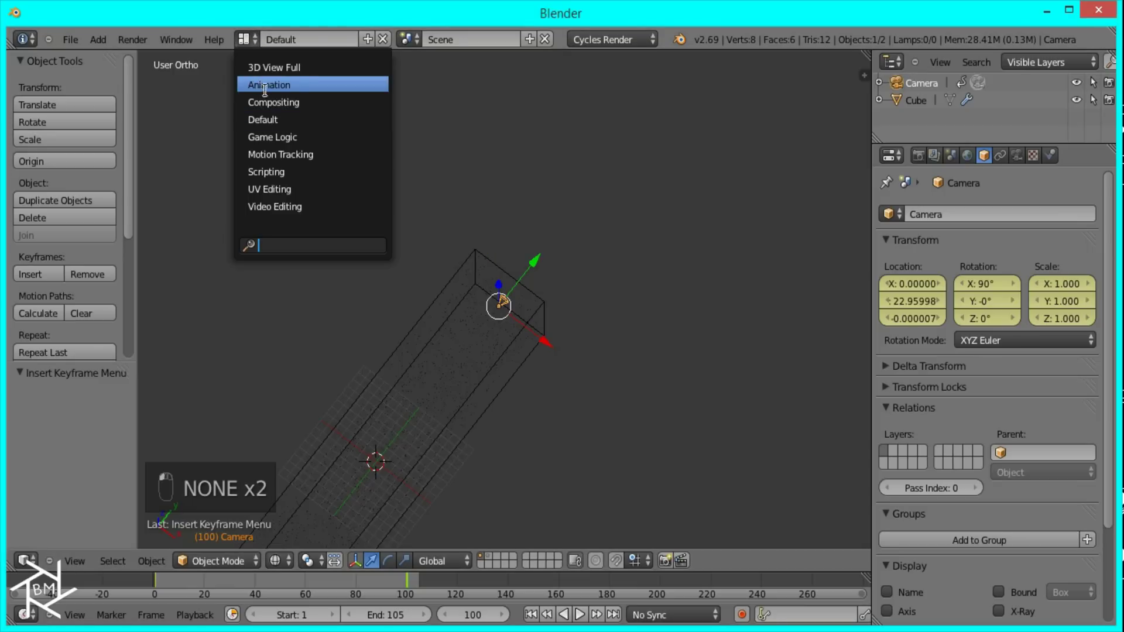